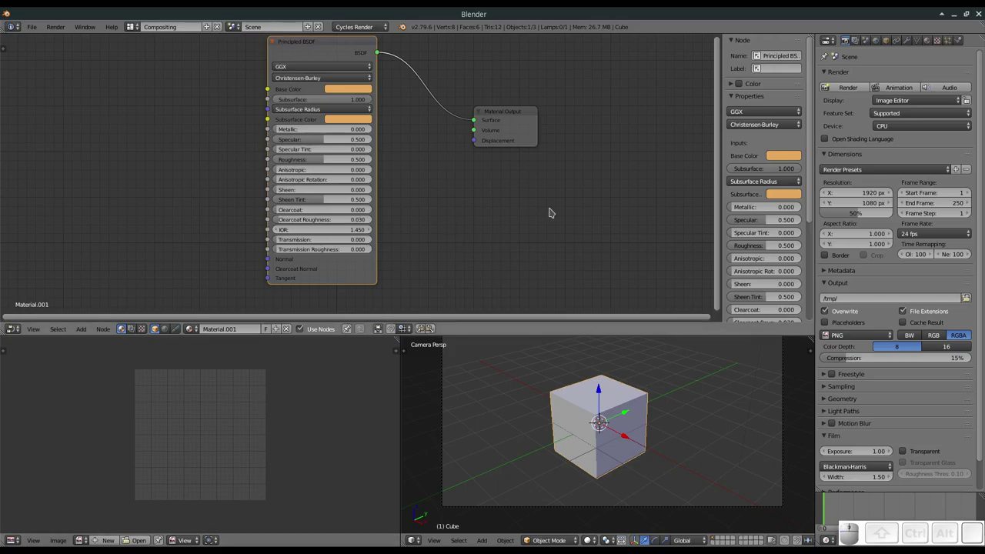
- Pan around the shader nodes and nudge the Material Output node slightly left
scroll("down", 3)
left_click_drag(495, 160, 478, 177)
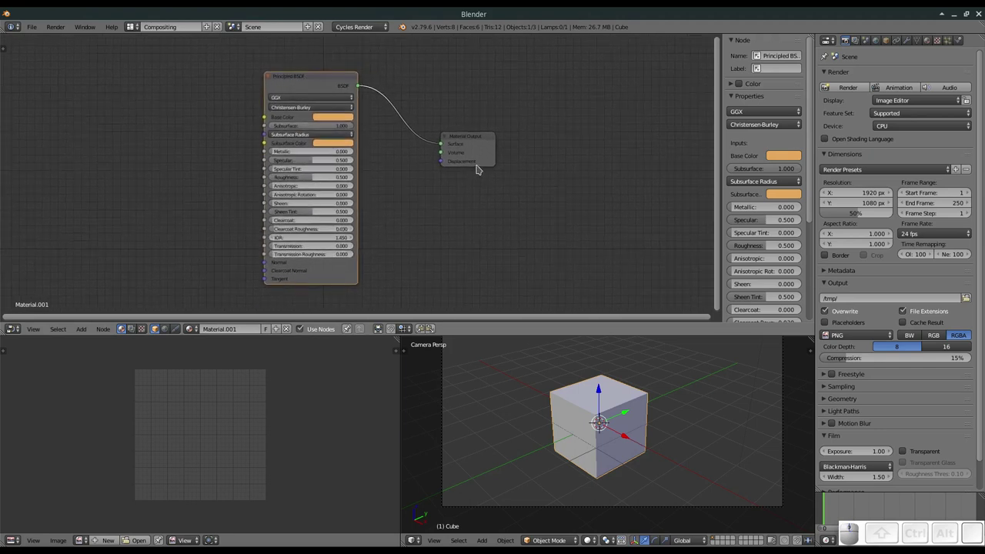
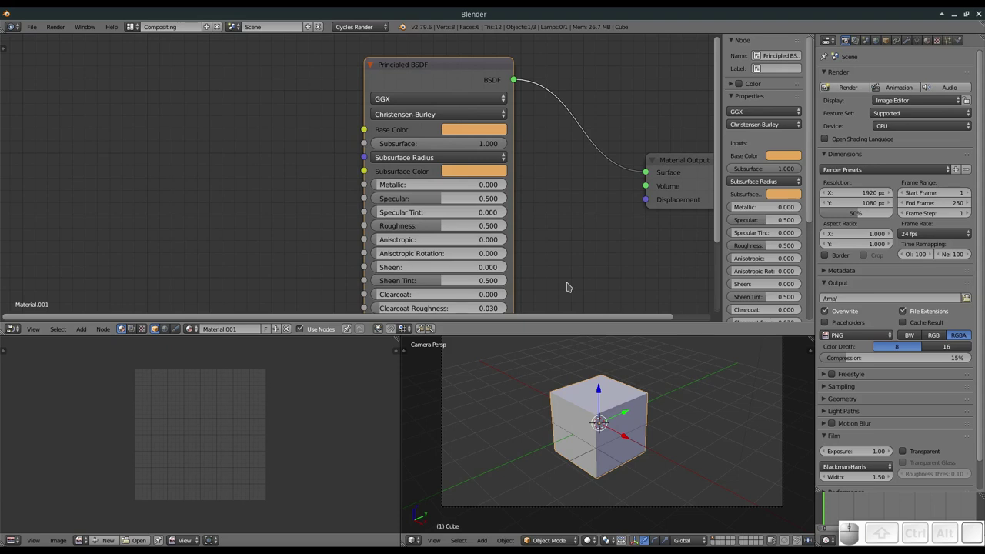
left_click_drag(553, 261, 557, 215)
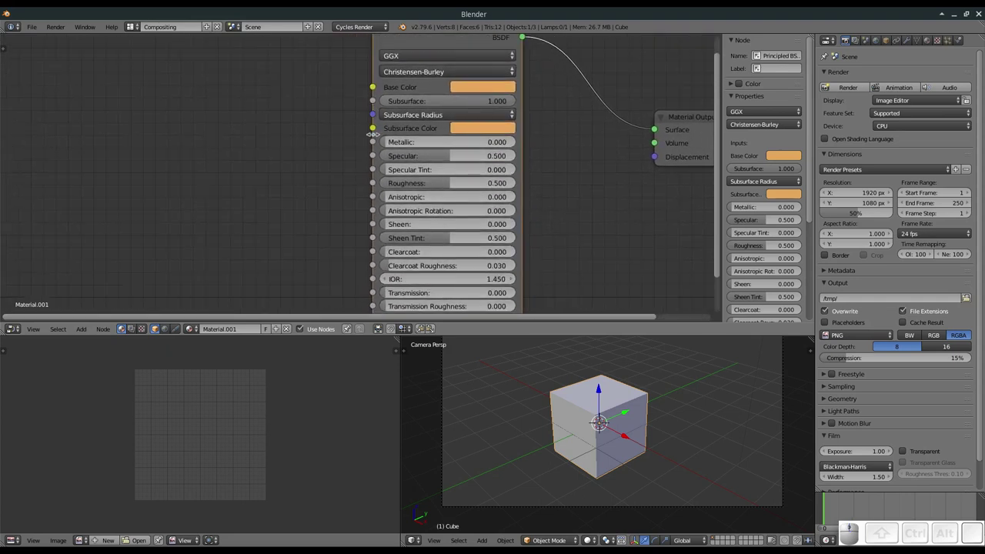
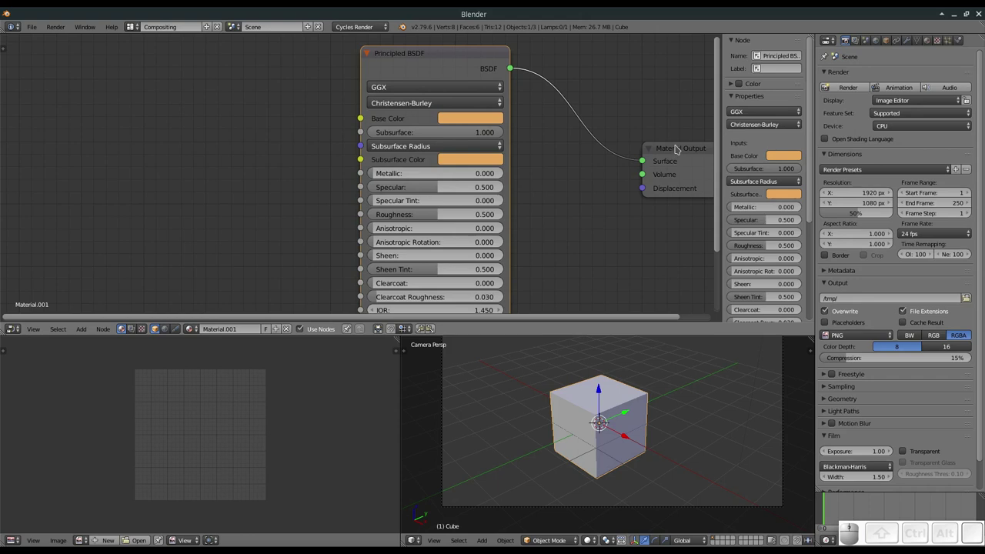
left_click_drag(679, 151, 664, 151)
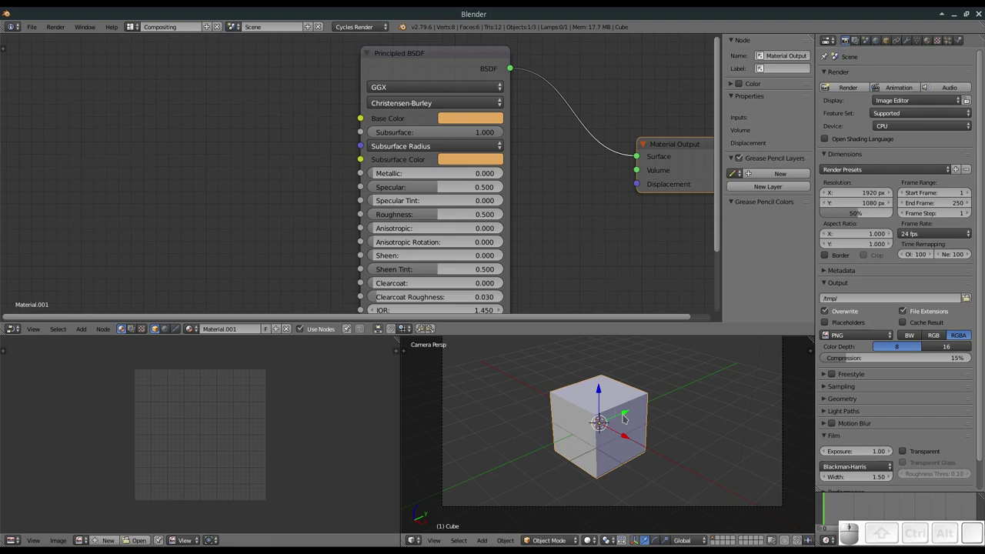
- Switch the viewport to rendered shading and pan the node view toward empty space
key("shift+z")
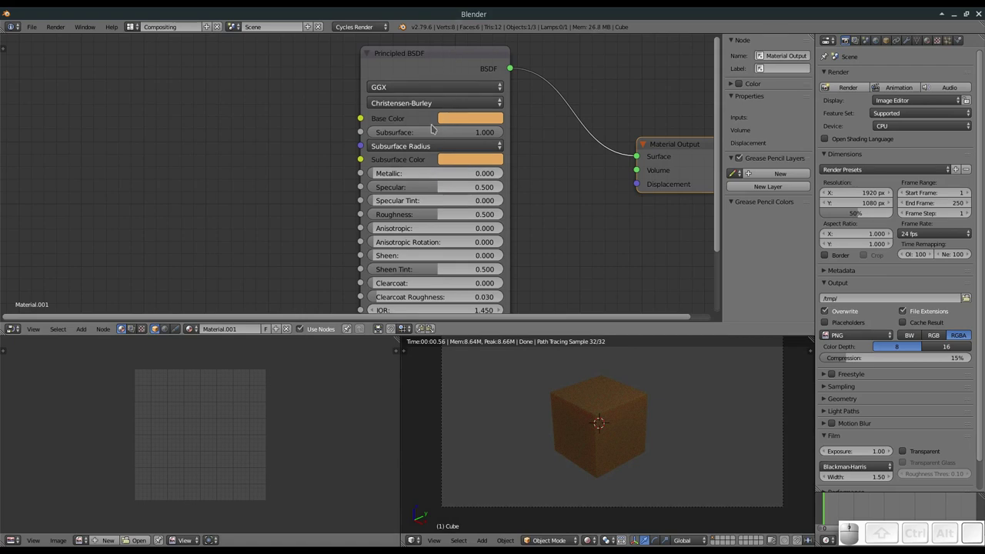
left_click_drag(414, 47, 426, 107)
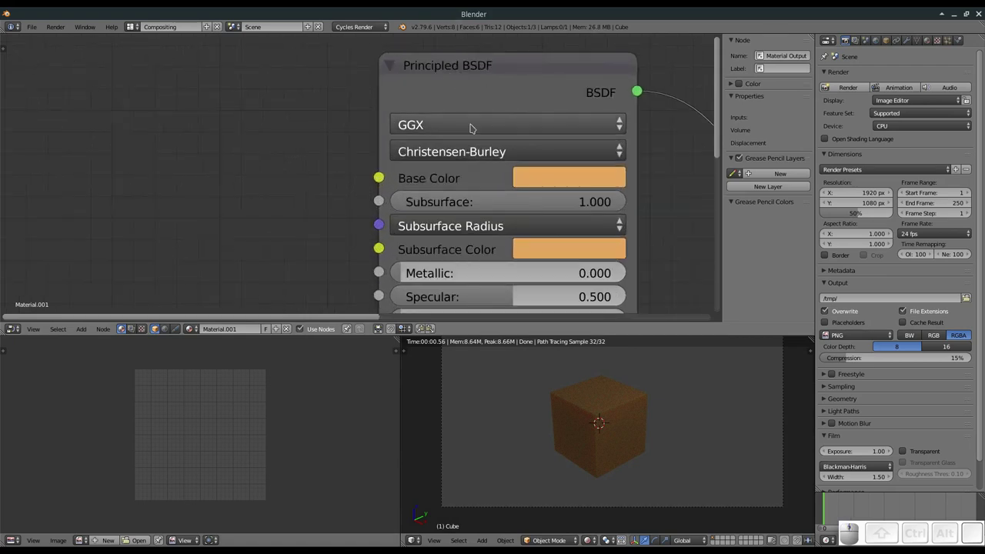
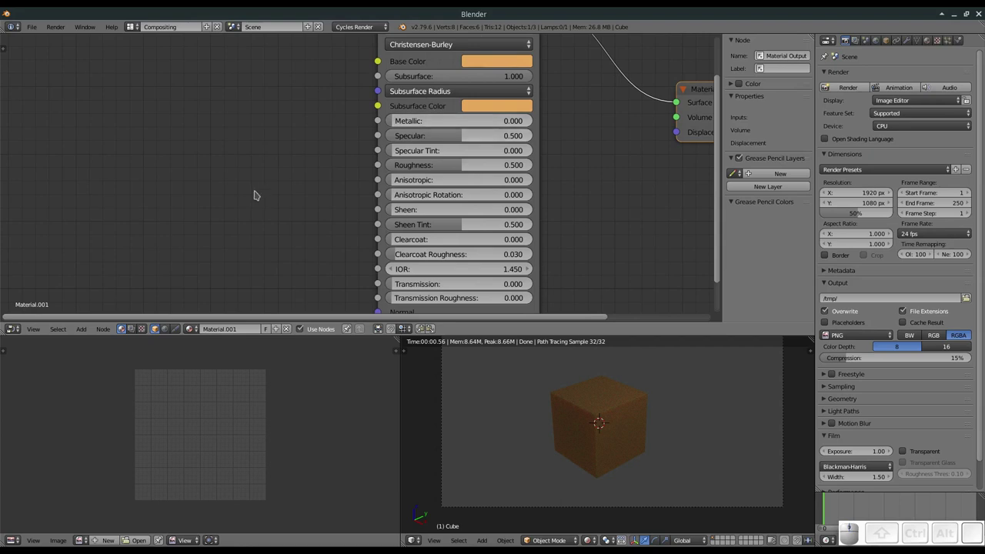
- Add an Image Texture node via Shift+A and browse for the bark image file
key("shift+a")
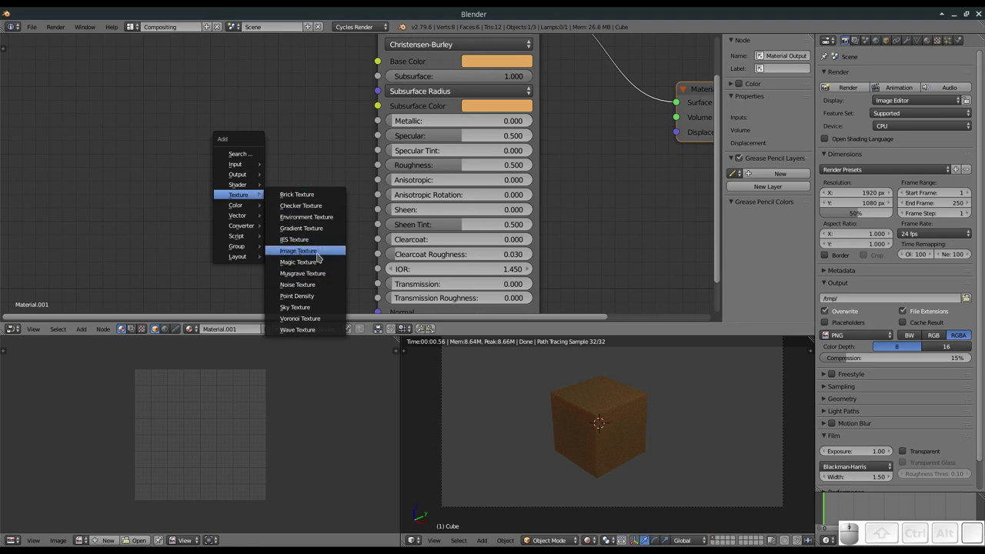
left_click(320, 256)
left_click(200, 78)
left_click(244, 131)
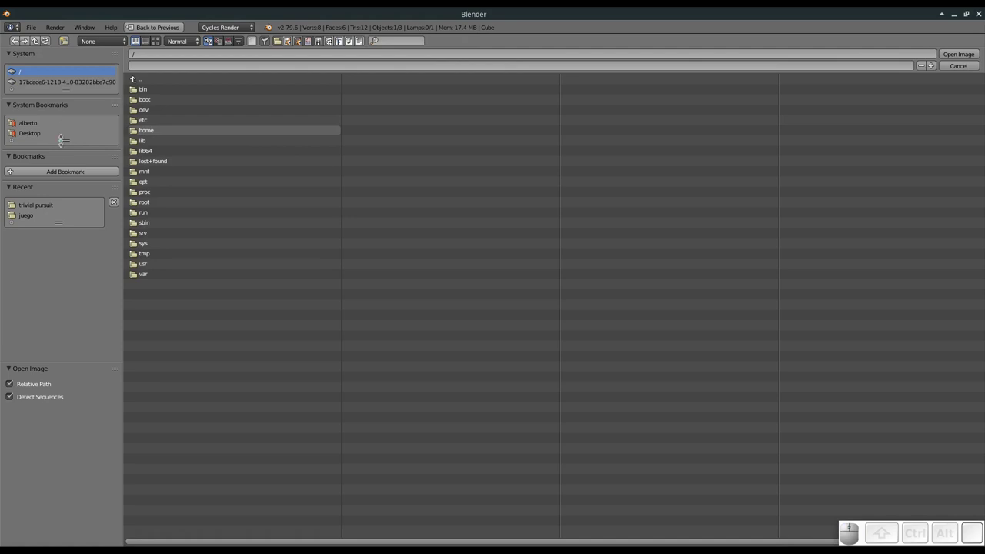
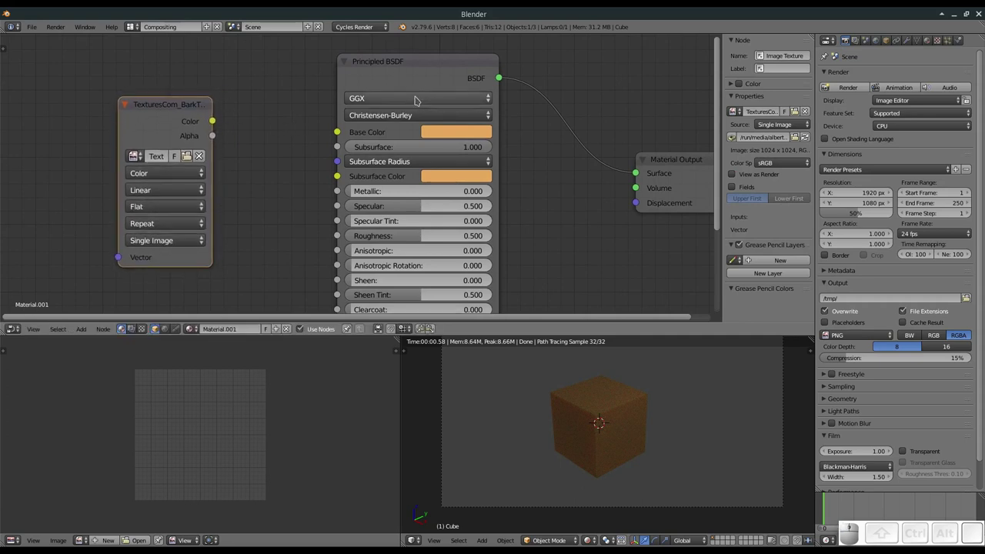
- Reset Subsurface to 0 and link the texture's Color output into Base Color
left_click(453, 148)
left_click_drag(214, 124, 196, 129)
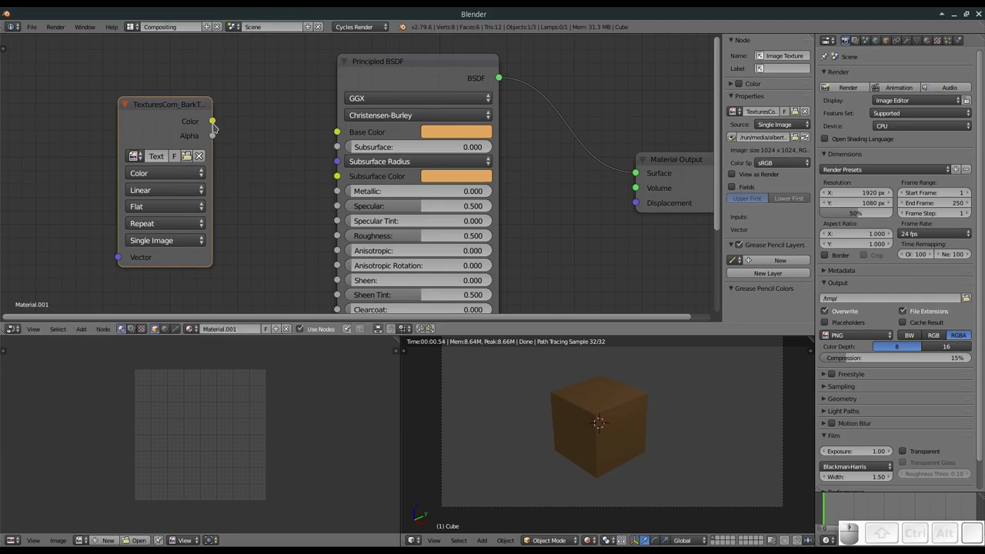
left_click_drag(214, 119, 338, 135)
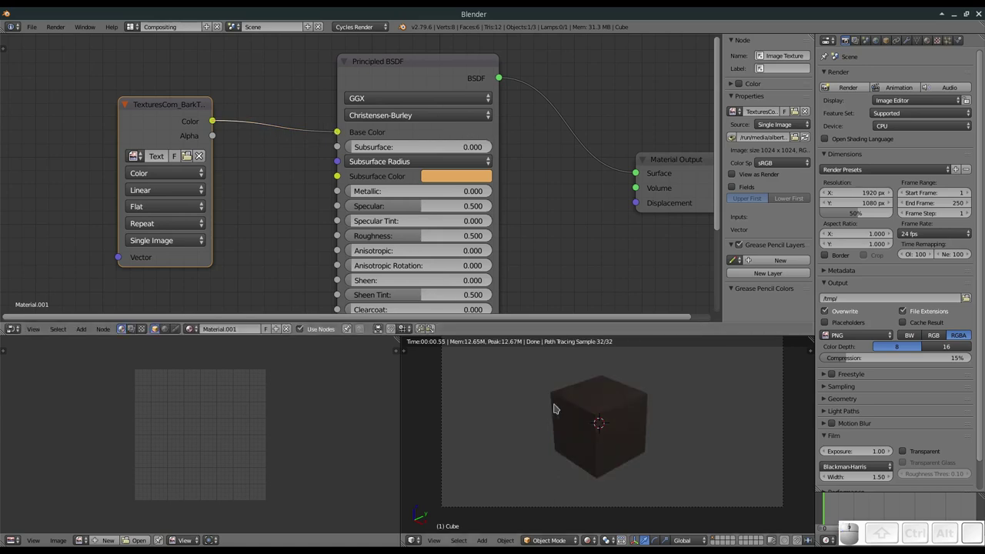
- Swap the lower 3D view and image editor areas
scroll("up", 3)
scroll("down", 3)
left_click_drag(643, 380, 605, 368)
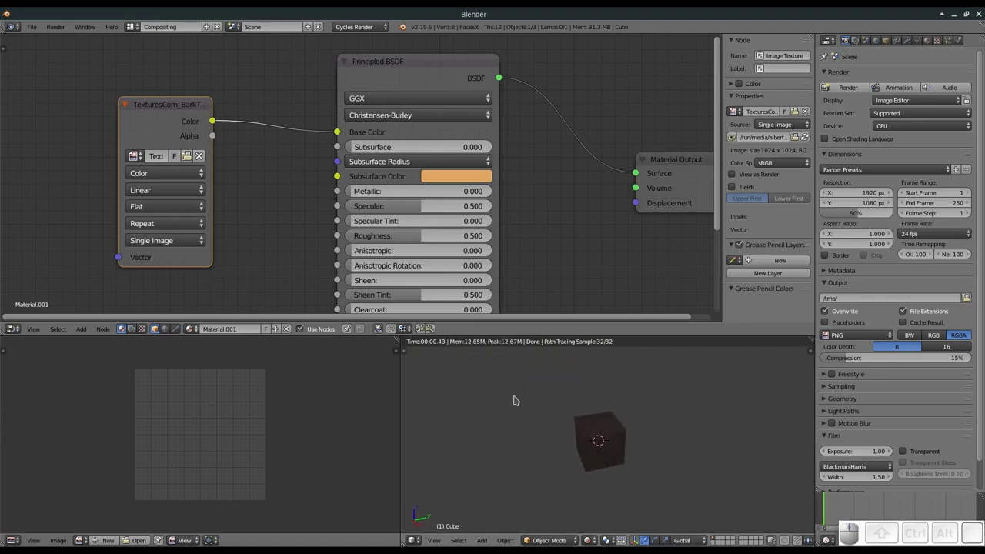
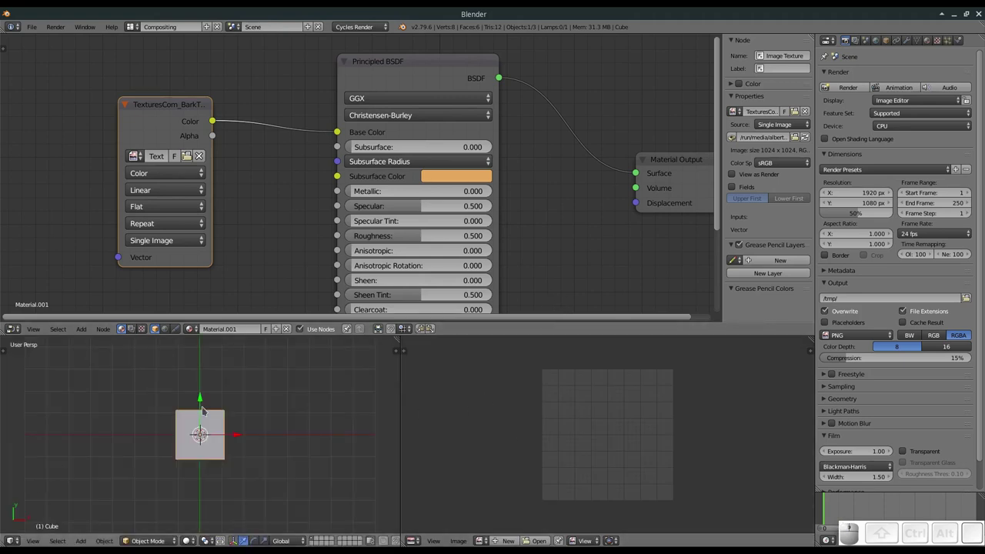
- Show the bark image in the image editor beside the UVs, return to object mode and camera view
key("u")
left_click(251, 445)
left_click(263, 522)
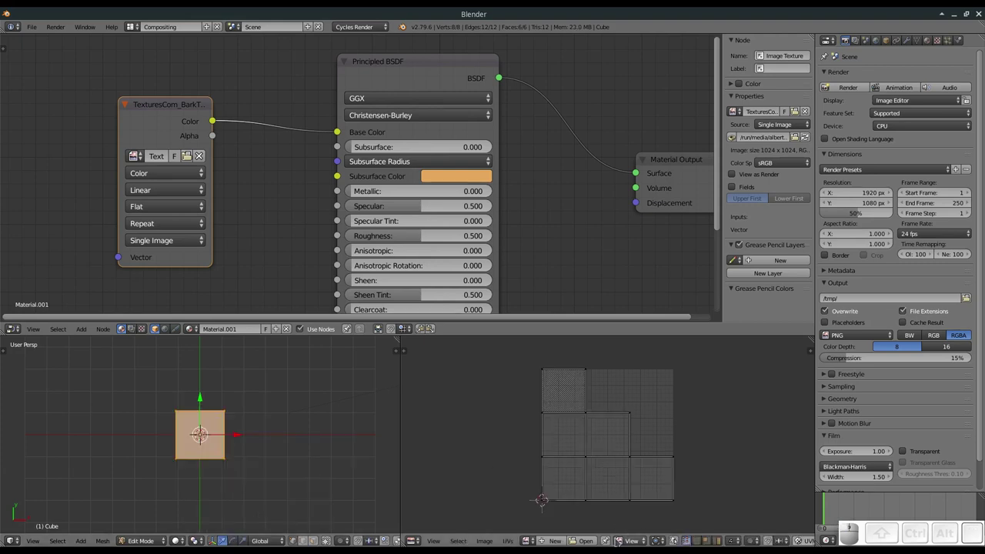
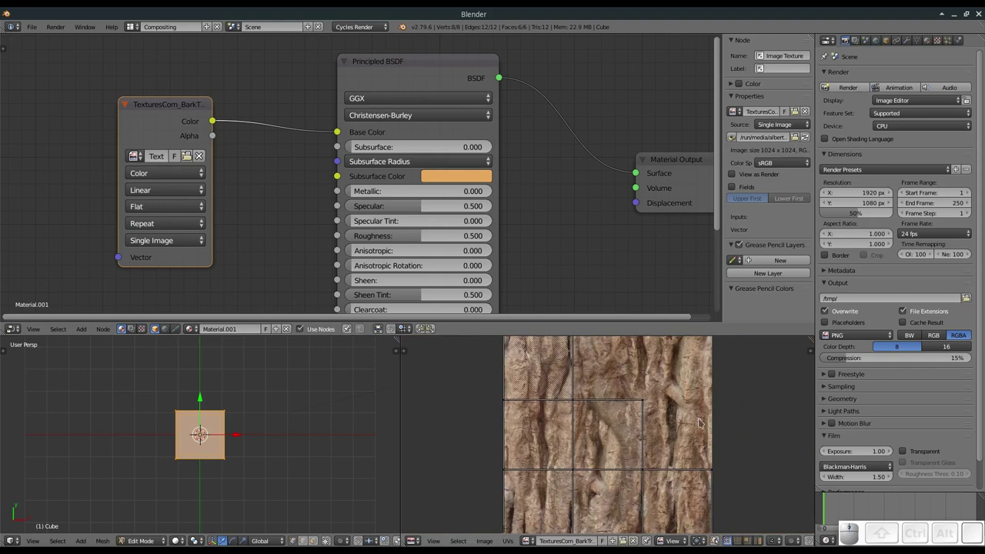
left_click(201, 432)
key("Tab")
key("0")
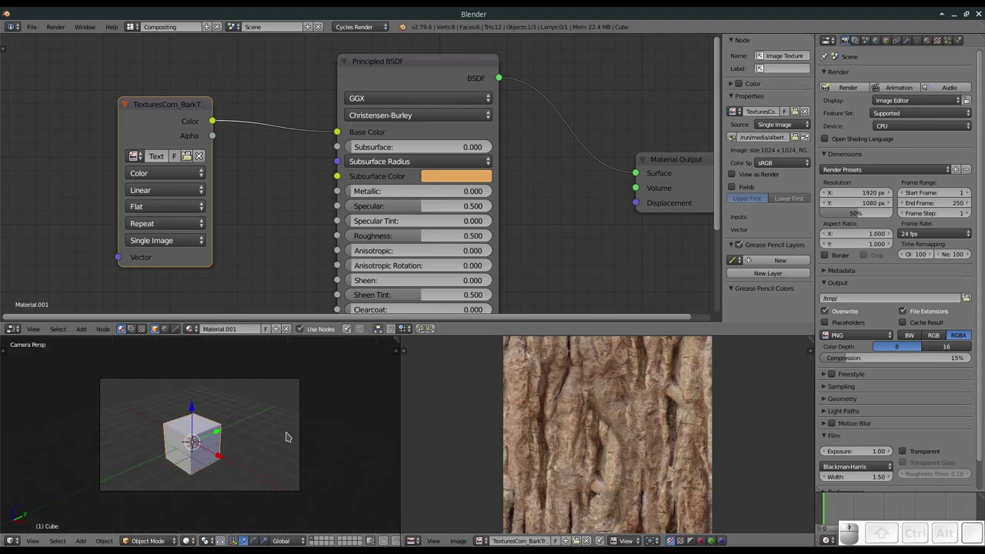
- Preview the cube with rendered shading and settle the bark texture node left of the BSDF
key("shift+z")
scroll("up", 3)
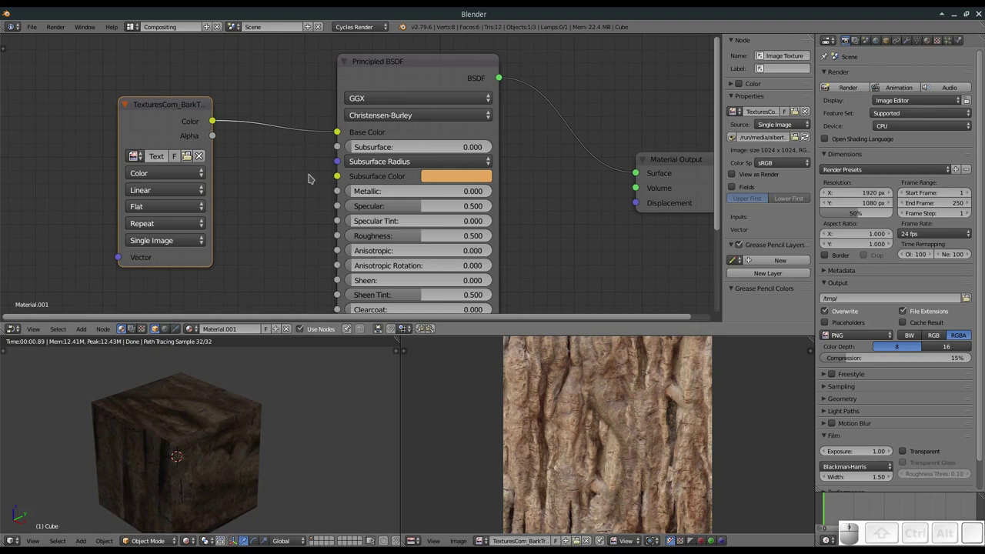
left_click_drag(185, 104, 216, 102)
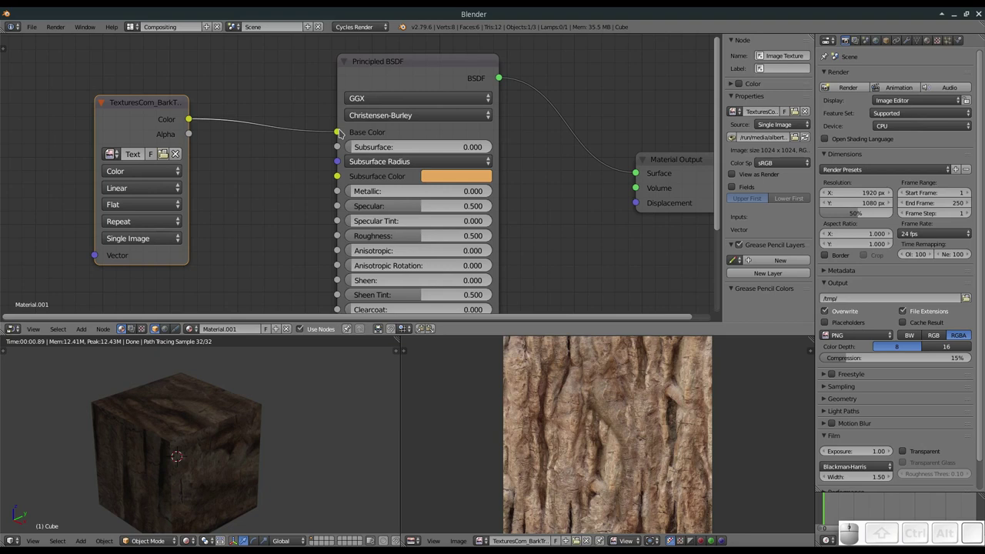
left_click_drag(149, 113, 156, 105)
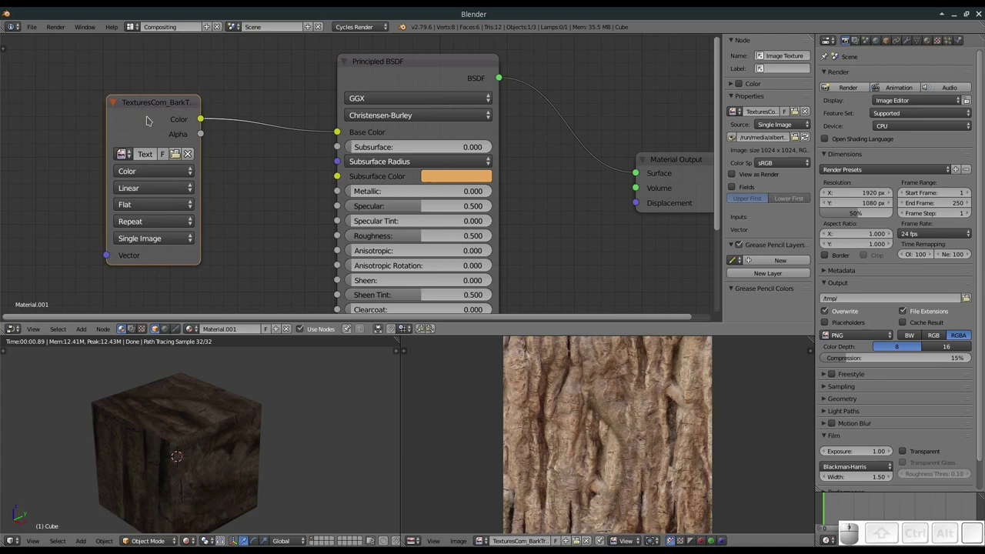
left_click_drag(148, 104, 149, 118)
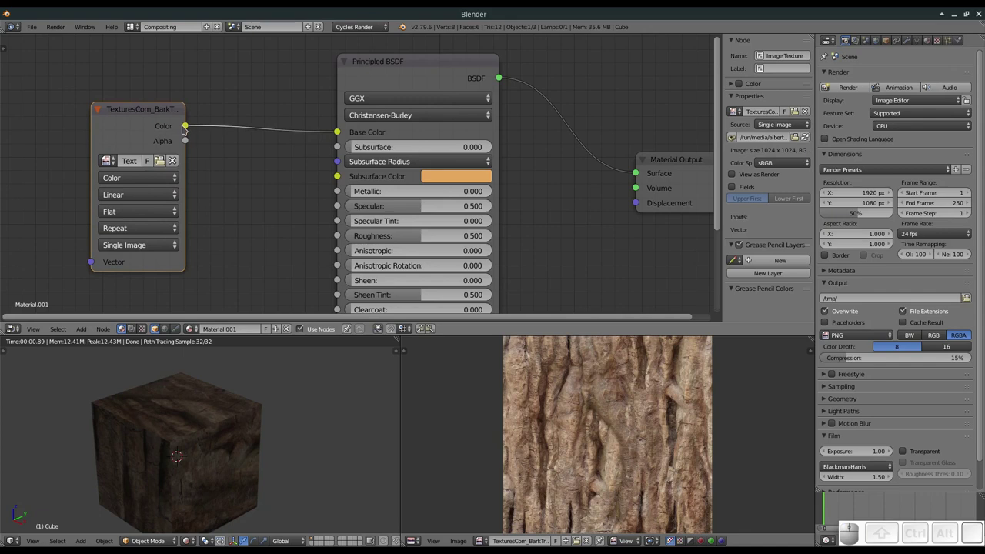
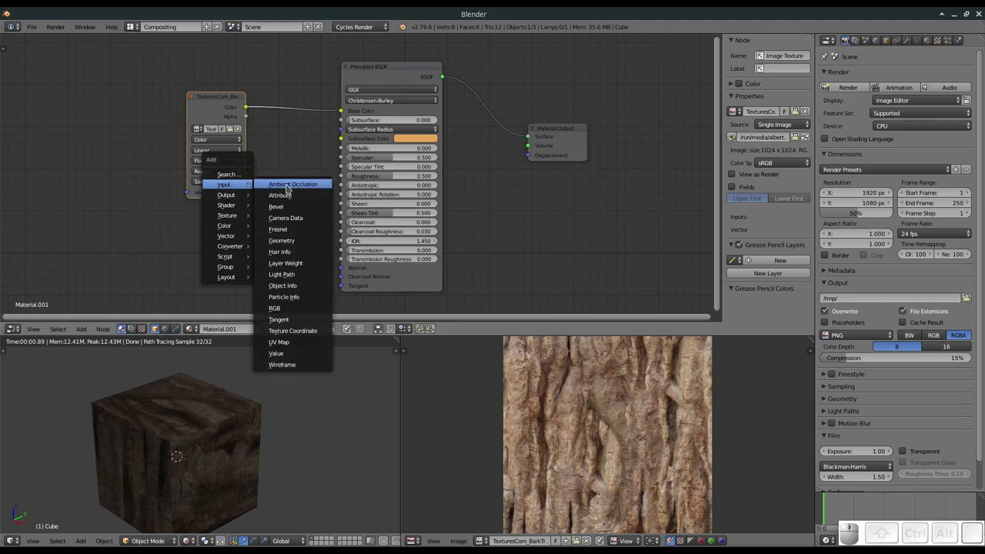
- Place a Texture Coordinate node and connect its UV output to the image texture's Vector input
left_click(310, 336)
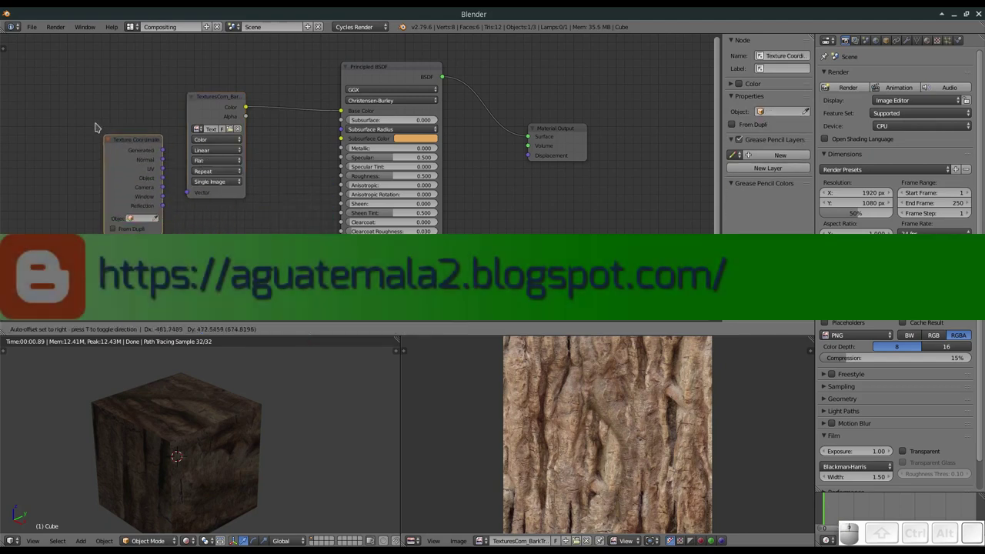
left_click(84, 94)
left_click_drag(146, 133, 179, 222)
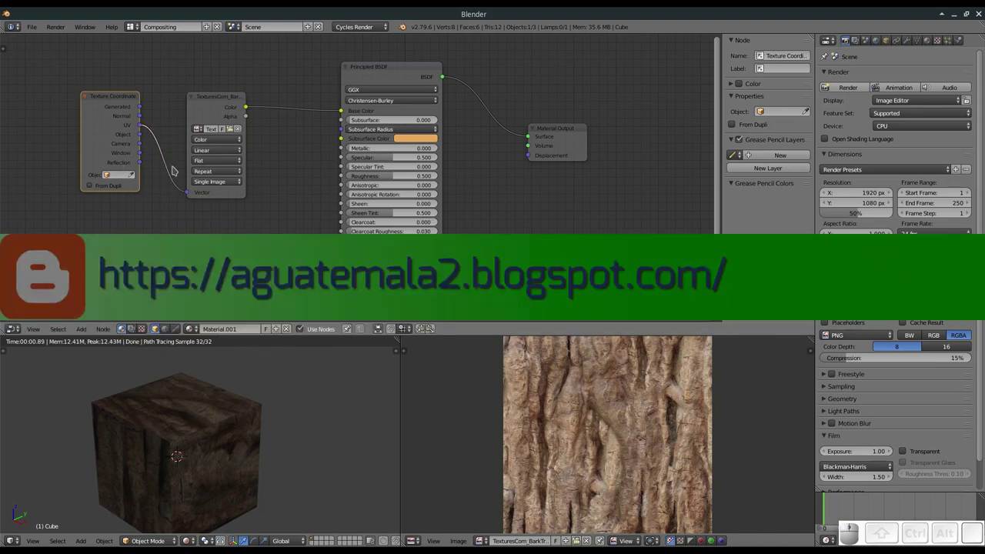
left_click_drag(142, 154, 192, 144)
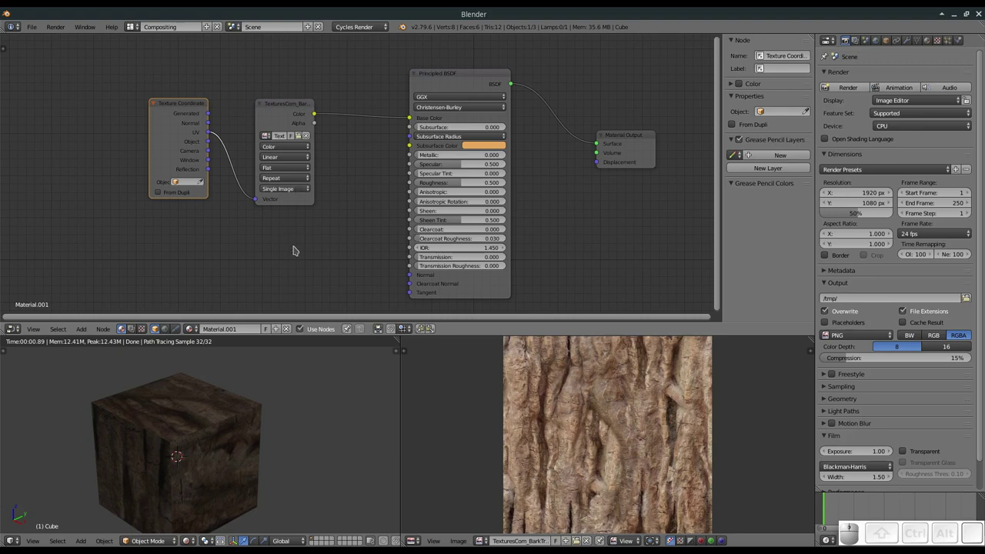
- Dismiss the Add menu and raise the Material Output node level with the BSDF
key("shift+a")
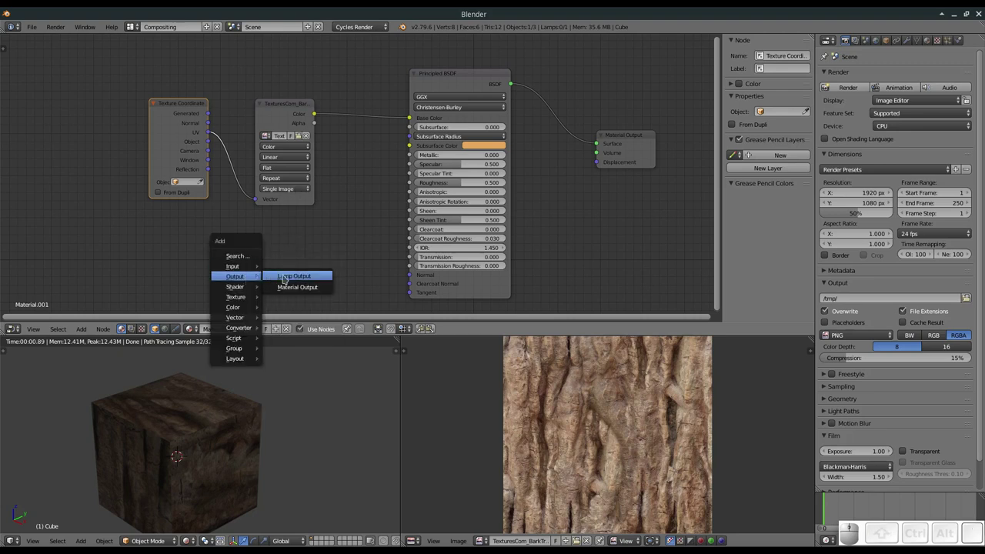
left_click_drag(629, 135, 643, 126)
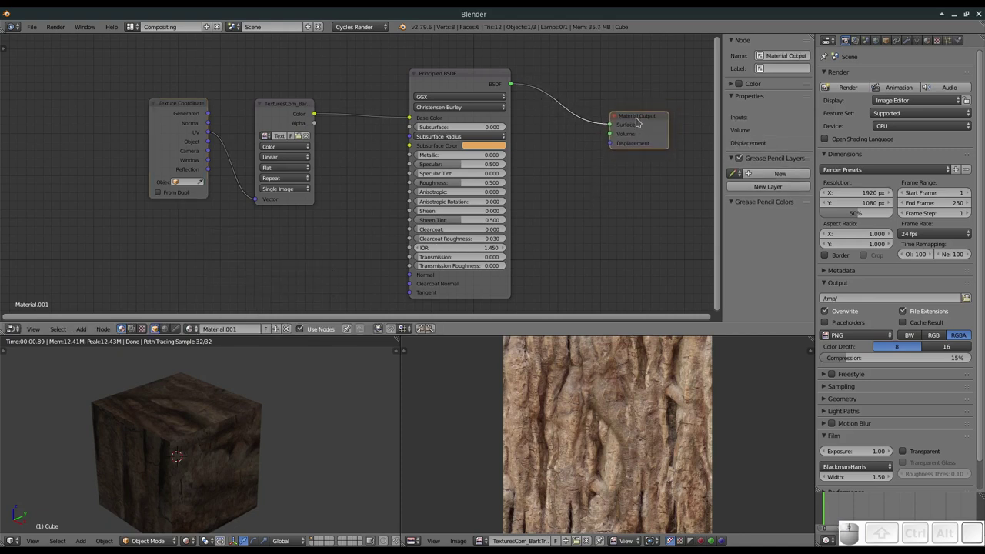
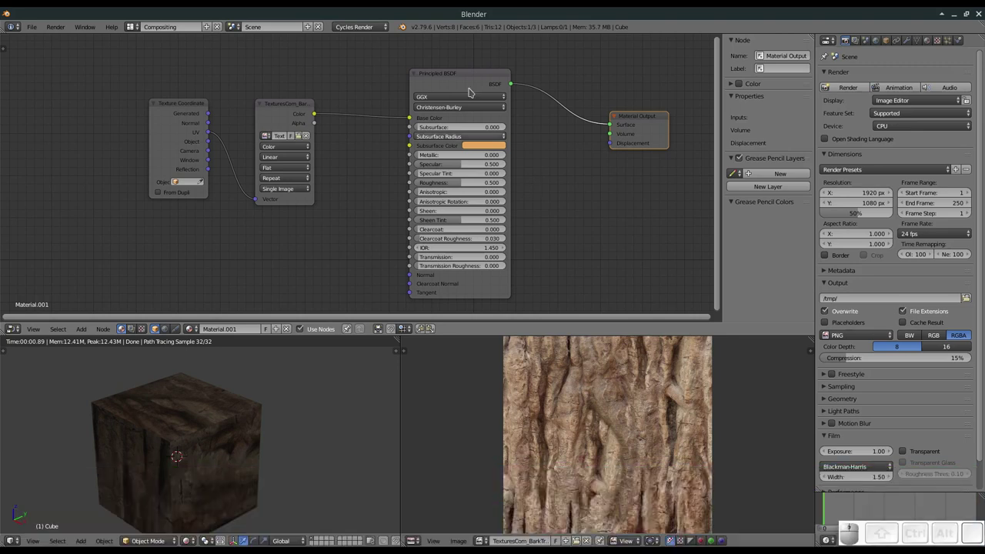
- Shift the Principled BSDF left, lift the image texture node, and move Material Output right
left_click_drag(455, 77, 446, 91)
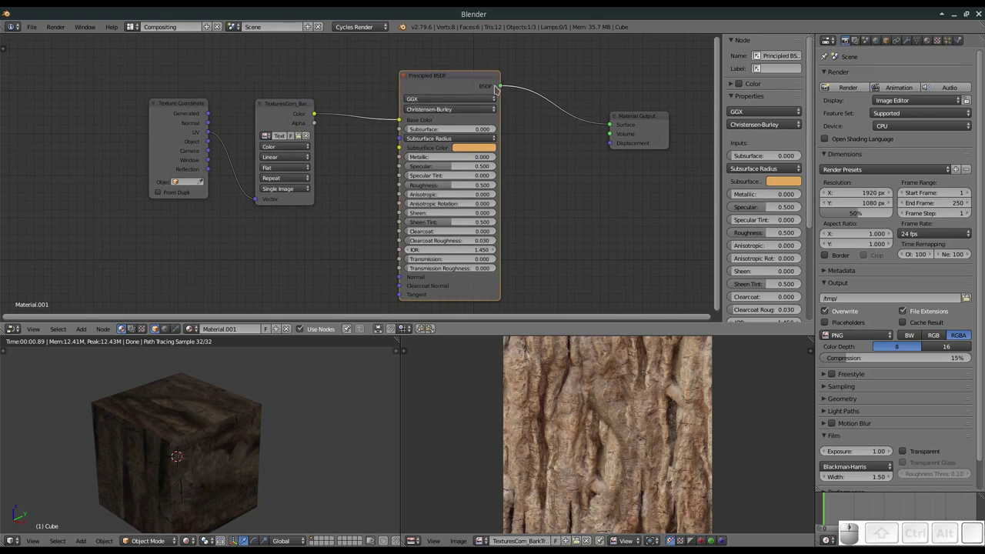
left_click_drag(287, 107, 301, 82)
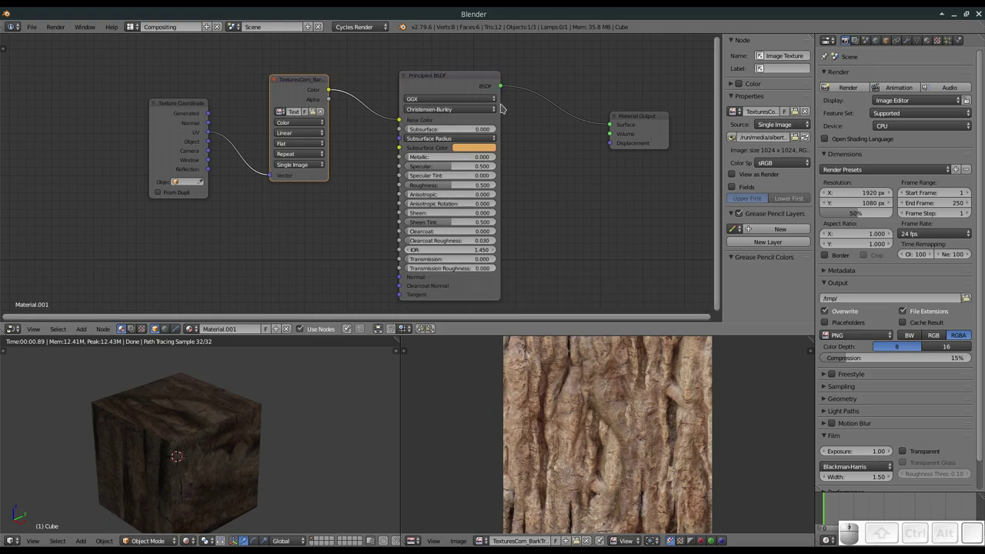
left_click_drag(643, 127, 642, 126)
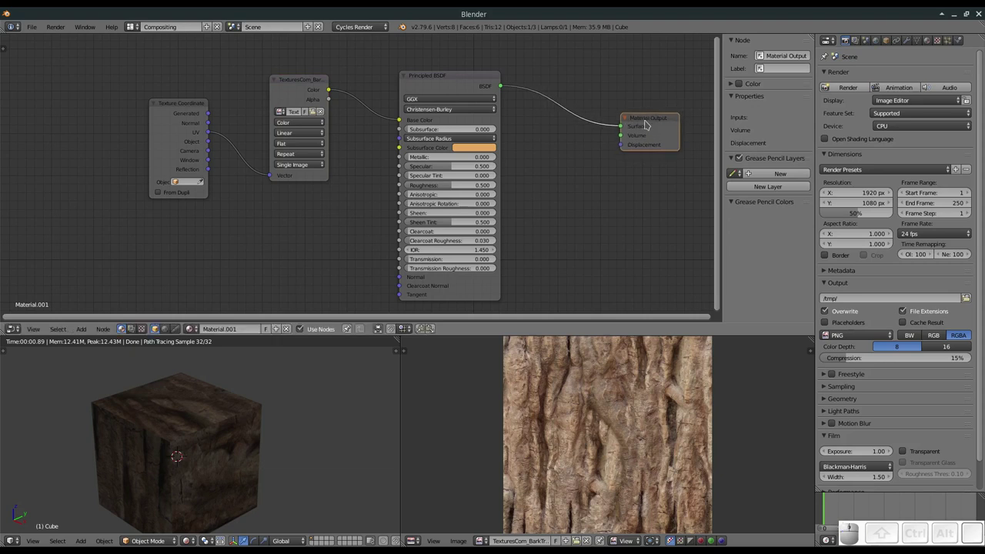
left_click_drag(649, 121, 654, 117)
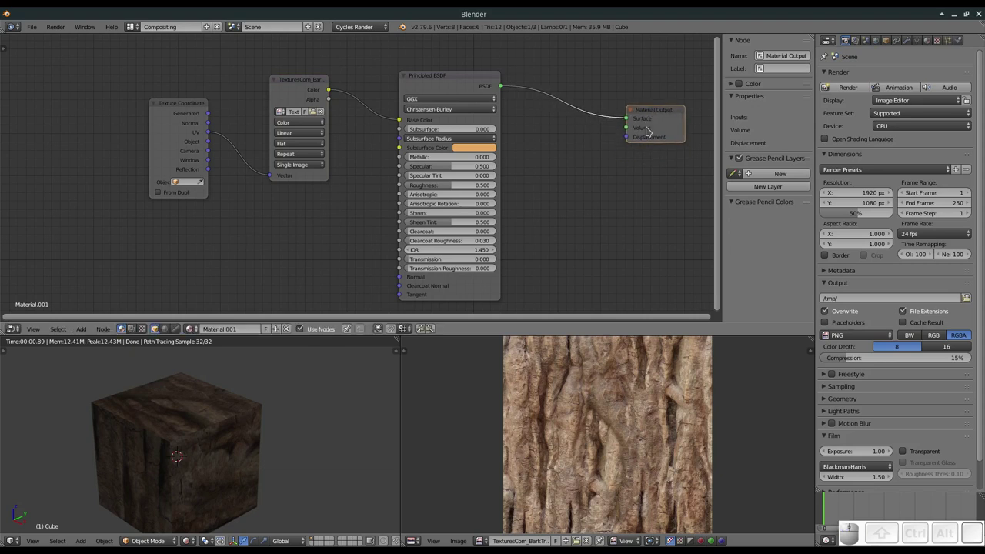
- Move the Texture Coordinate node up and left and raise the Material Output node higher
left_click_drag(182, 105, 146, 91)
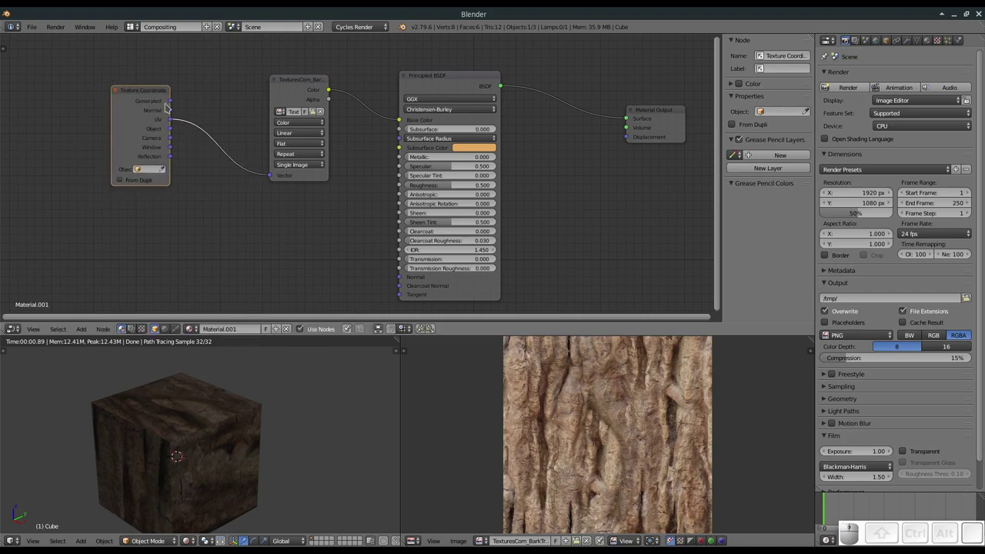
left_click(155, 92)
left_click_drag(653, 113, 539, 109)
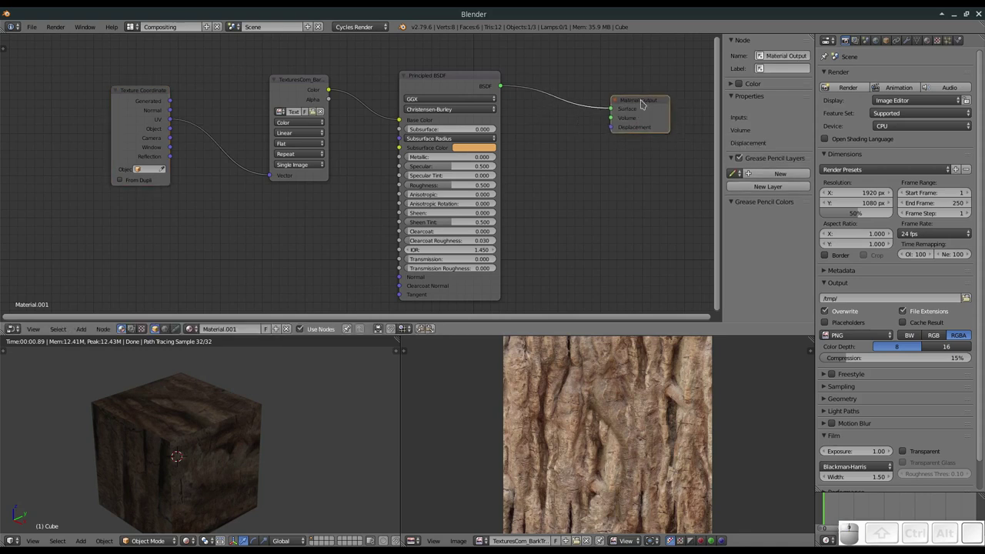
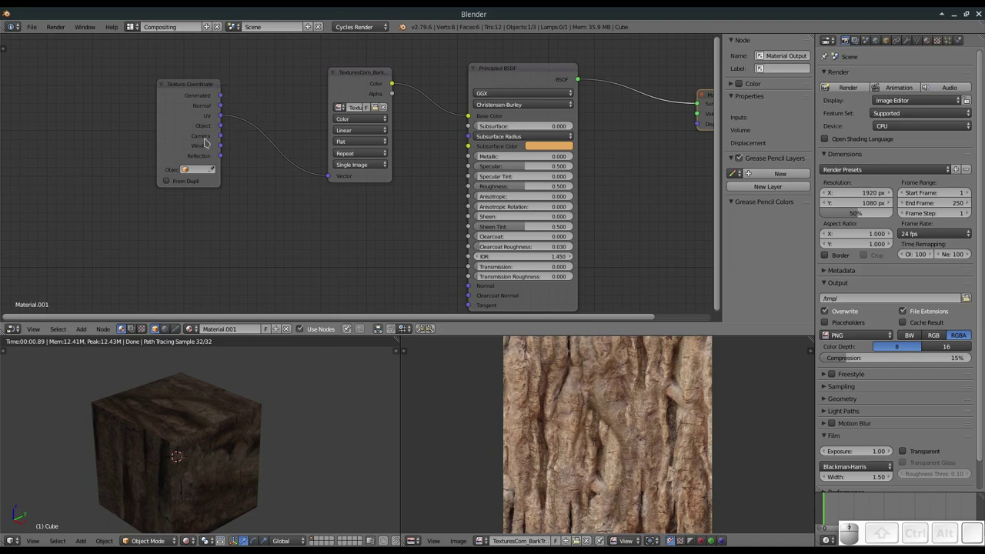
- Drop the Material Output node into its final spot at the end of the row
left_click_drag(191, 88, 246, 118)
left_click_drag(459, 141, 449, 110)
left_click(504, 87)
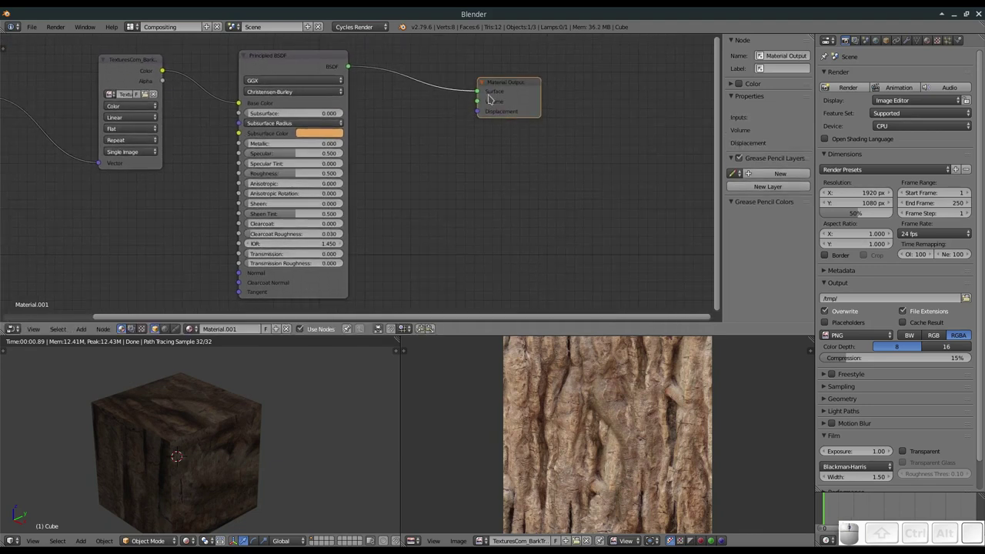
left_click(511, 90)
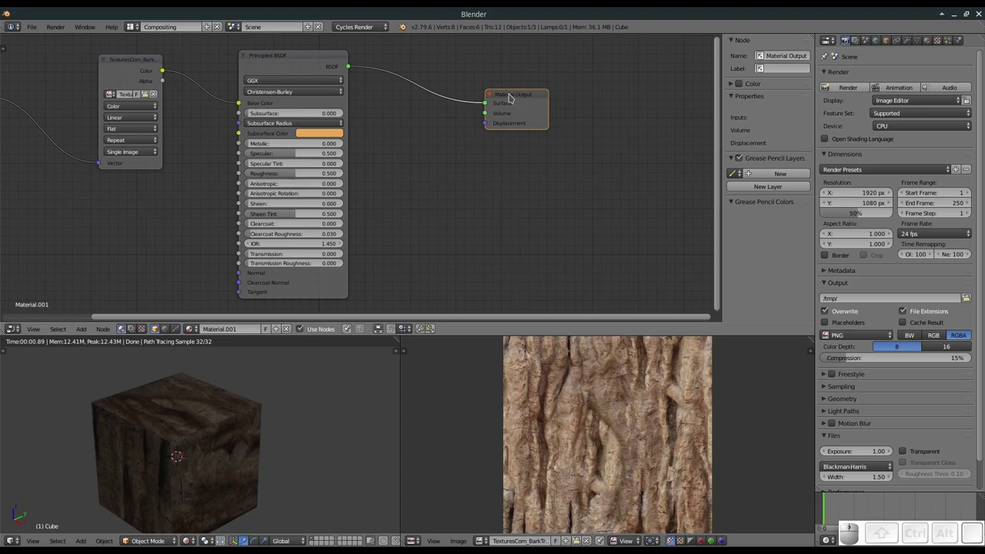
- Pan back across the node tree and zoom out to view the full row
left_click_drag(455, 144, 406, 174)
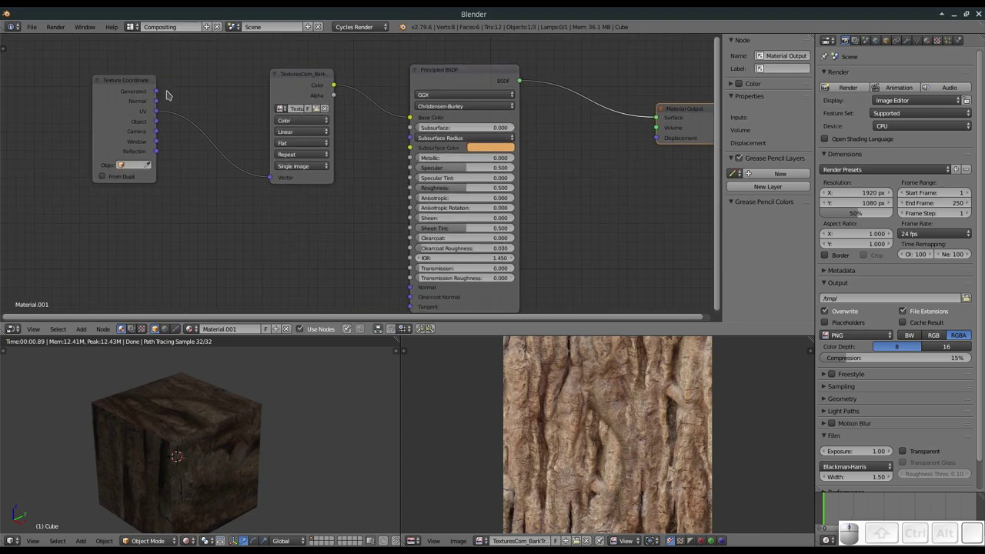
middle_click(414, 169)
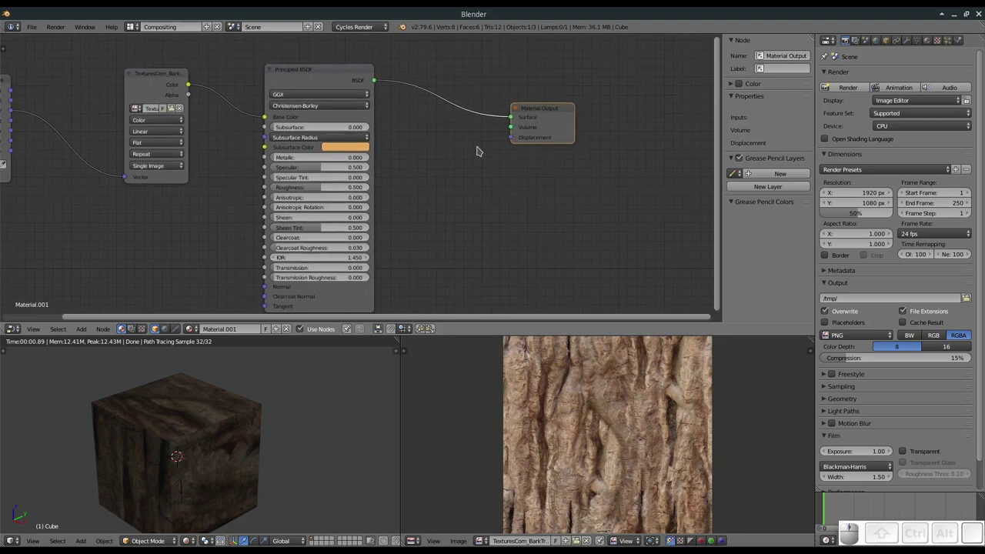
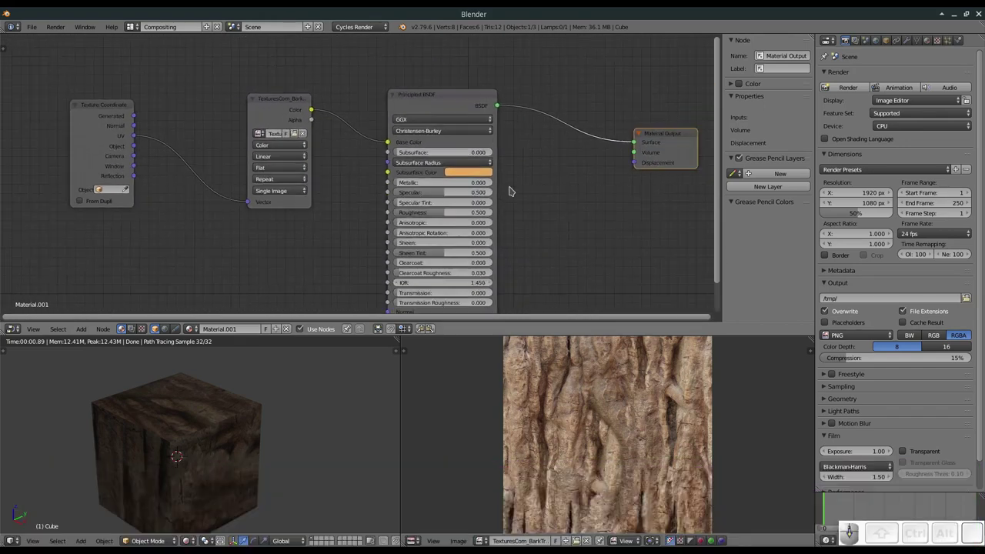
scroll("down", 3)
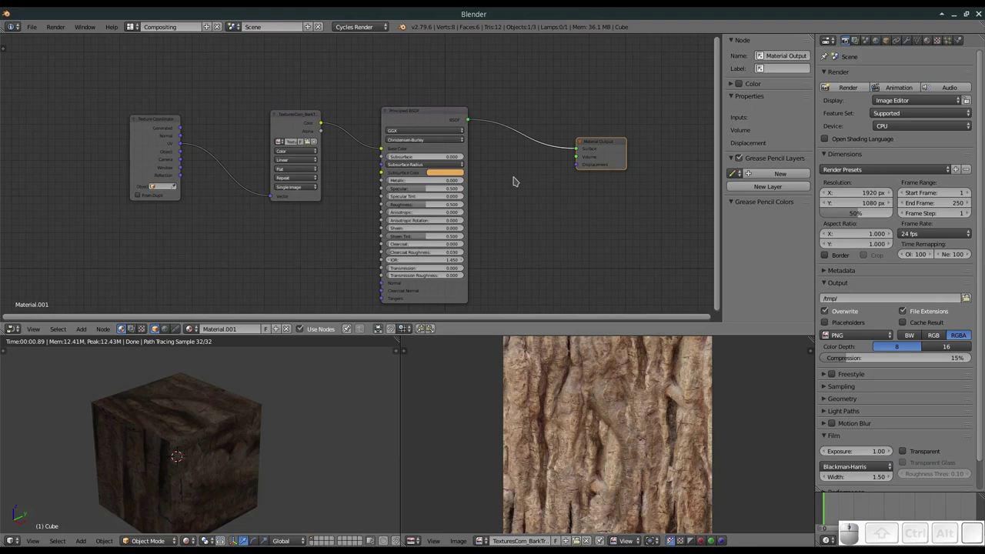